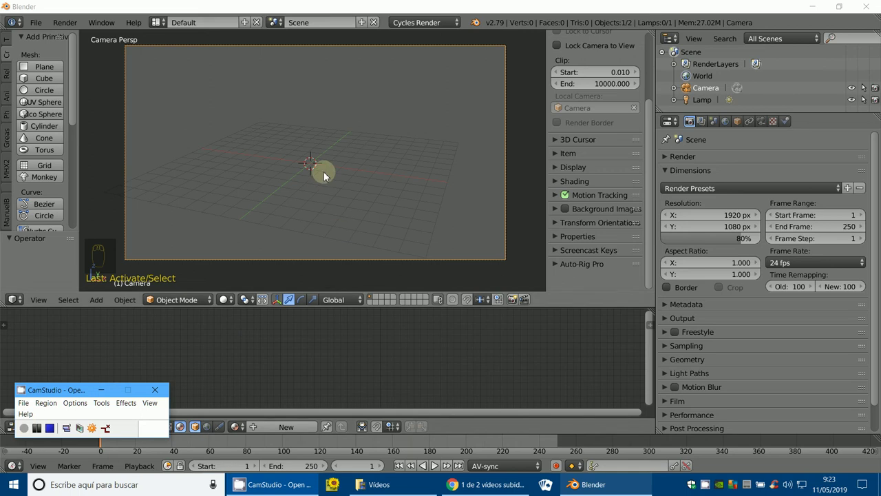
Step: Add a Suzanne monkey head, view it from the front and bring up the Add Modifier list
left_click_drag(329, 172, 330, 172)
key("KP_1")
left_click(330, 172)
left_click_drag(314, 177, 312, 233)
key("shift+c")
left_click_drag(368, 224, 50, 183)
left_click_drag(50, 183, 753, 107)
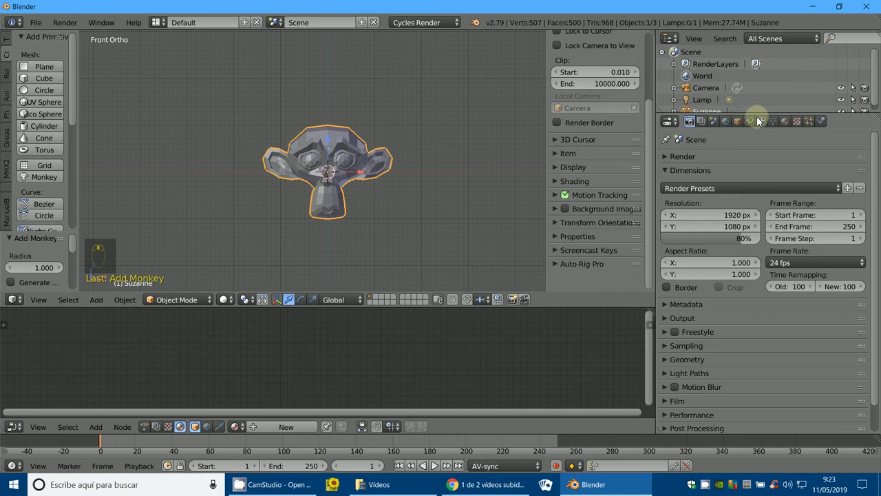
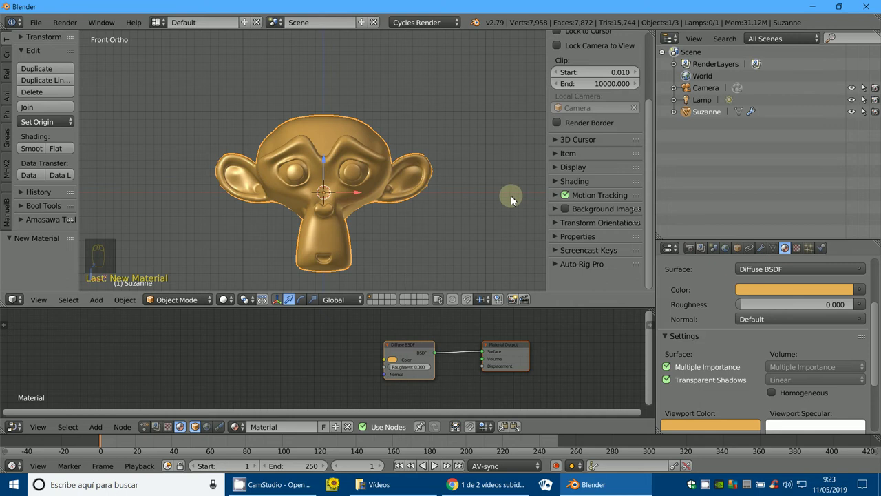
Step: Duplicate the yellow head in place as material-less Suzanne2, rename the original Suzanne1, and enter Edit Mode
key("shift+d")
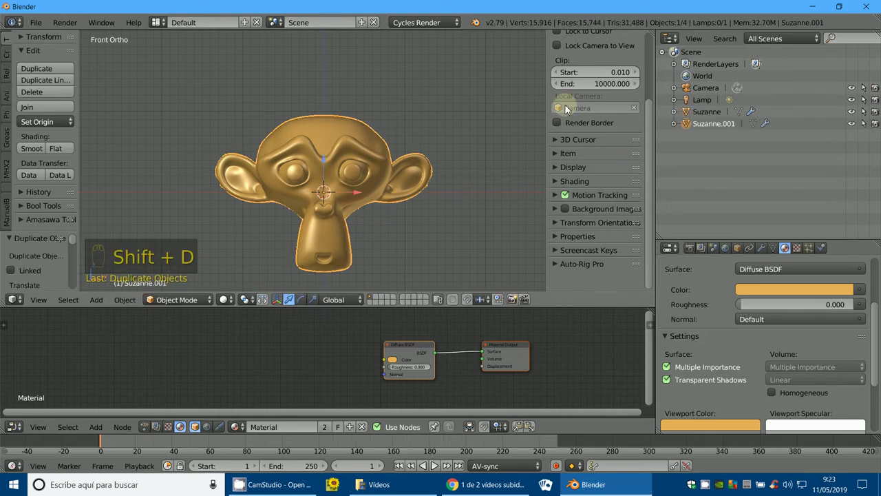
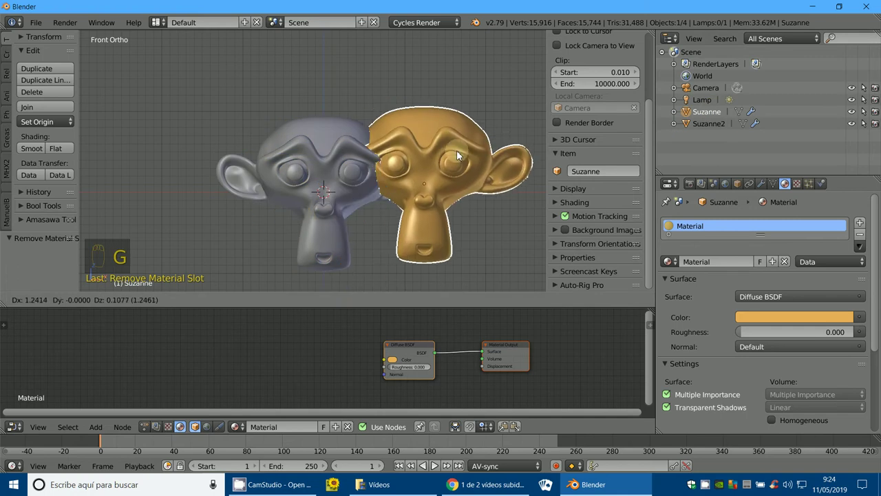
left_click_drag(728, 167, 401, 198)
key("g")
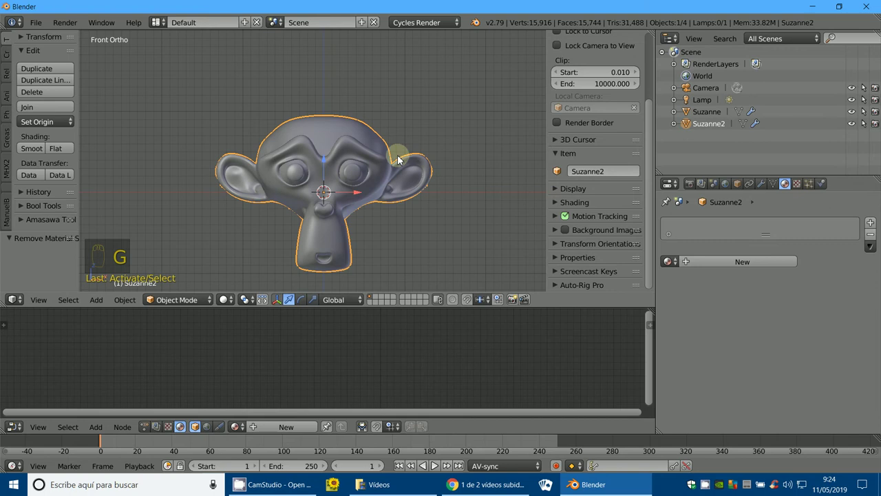
left_click_drag(728, 110, 404, 214)
left_click_drag(316, 213, 375, 159)
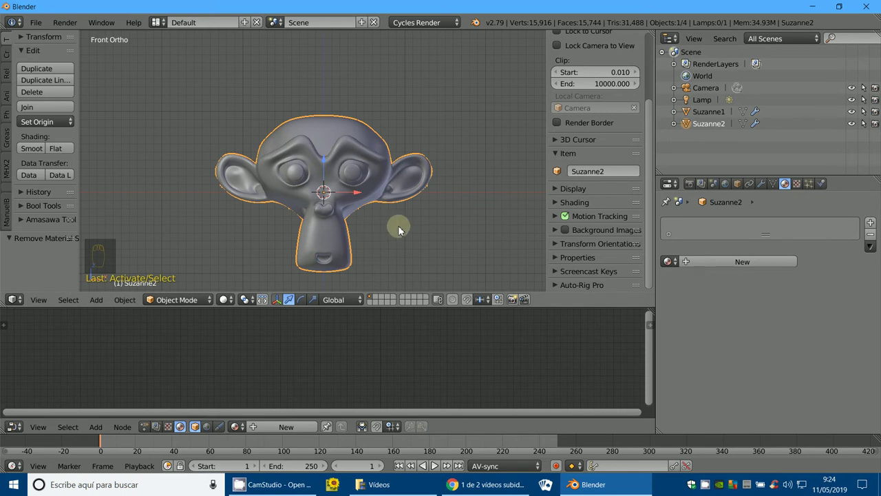
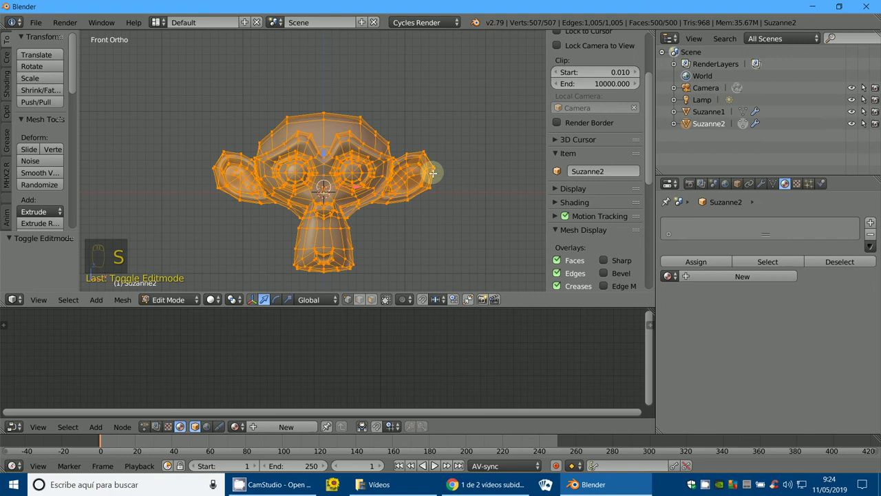
Step: Inflate Suzanne2's whole mesh slightly outward along its normals so it encloses the original
key("s")
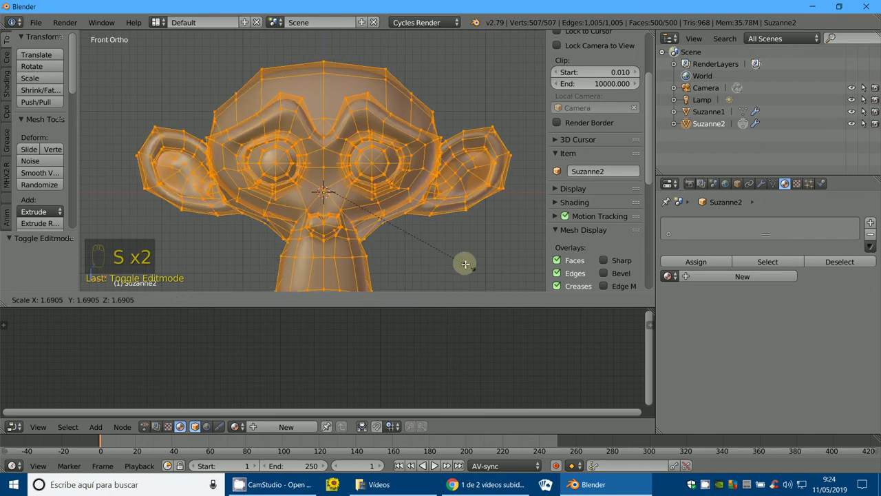
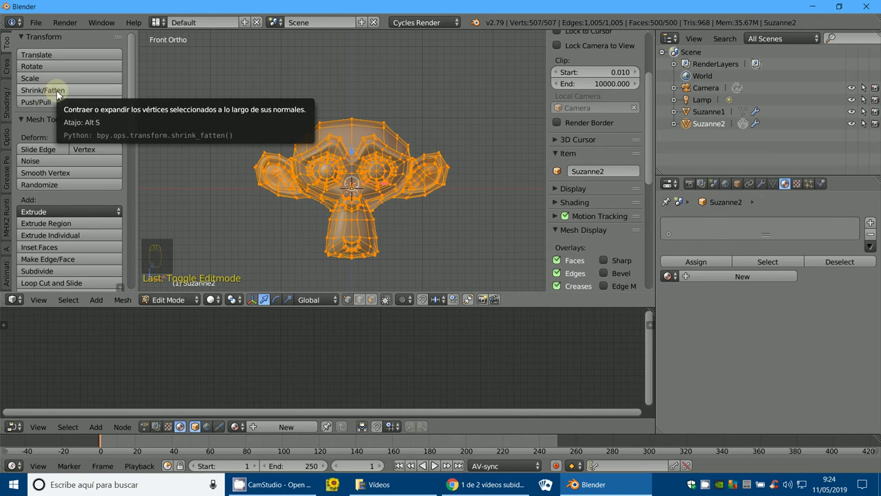
left_click_drag(62, 91, 63, 91)
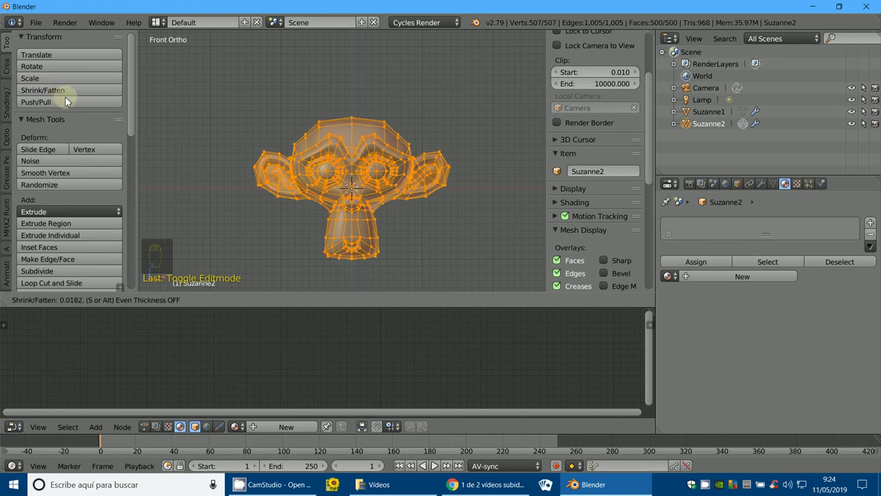
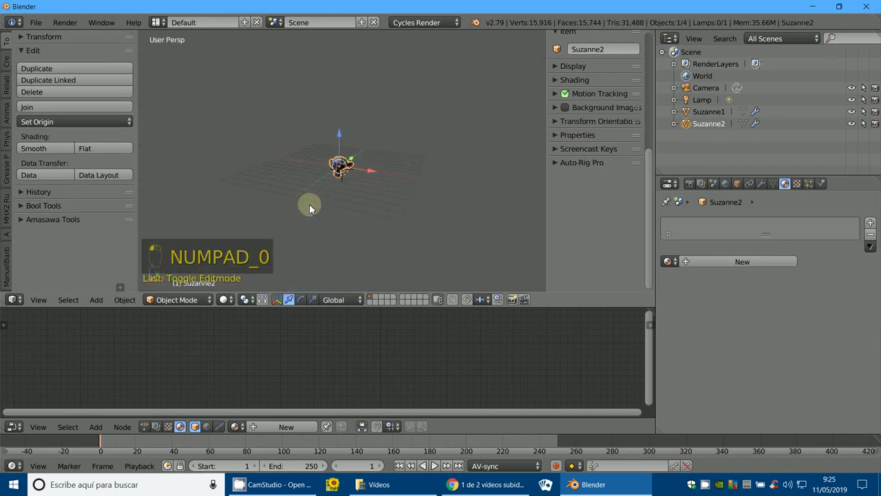
Step: Return Suzanne2 to Object Mode and look at the scene through the camera
left_click_drag(316, 205, 748, 264)
Step: Give Suzanne2 a new material, Material.001, starting as a white Diffuse BSDF
left_click_drag(748, 264, 426, 312)
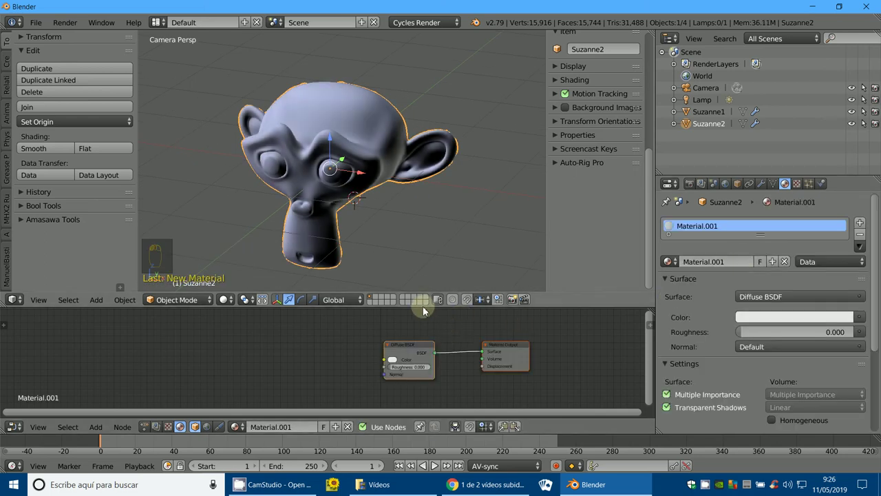
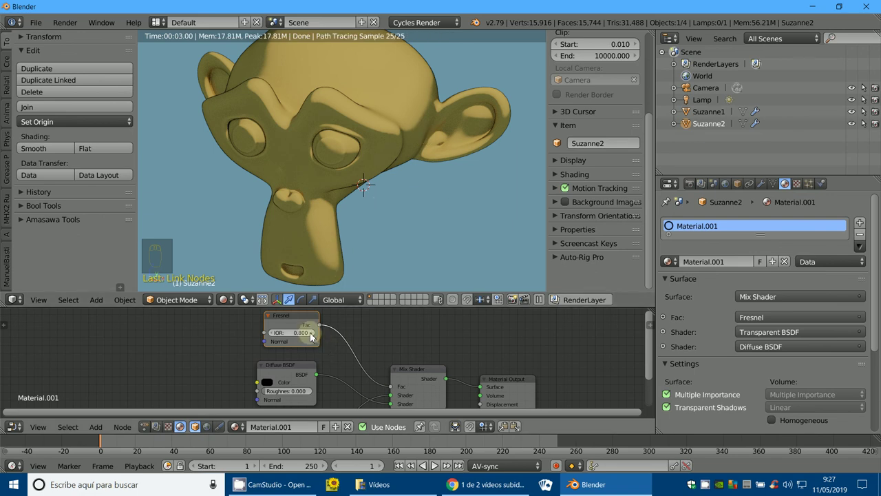
Step: Drag the Fresnel node's IOR to change how thick the black outline renders
left_click_drag(315, 338, 314, 339)
left_click_drag(315, 339, 302, 335)
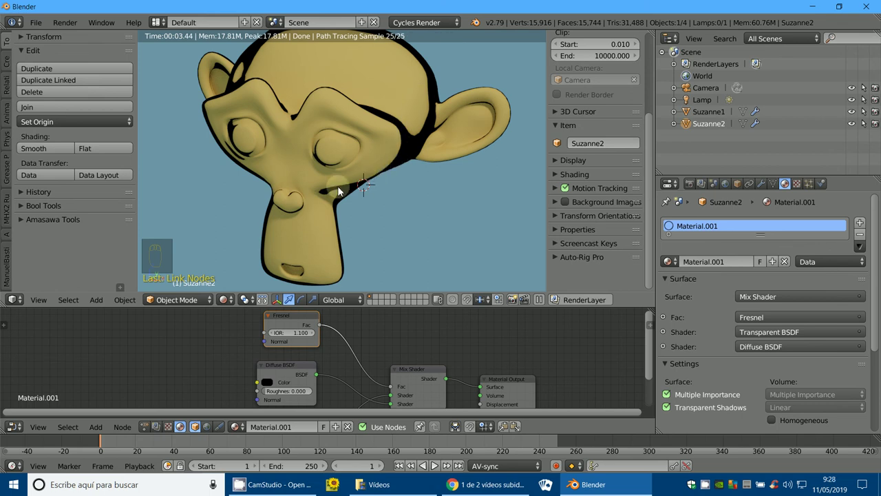
scroll("down", 3)
left_click_drag(314, 338, 316, 359)
left_click_drag(316, 337, 340, 247)
Step: Orbit and zoom around the rendered head and enlarge the Node Editor to show the Transparent BSDF node
left_click_drag(341, 217, 265, 345)
left_click_drag(271, 338, 272, 341)
left_click_drag(274, 335, 371, 144)
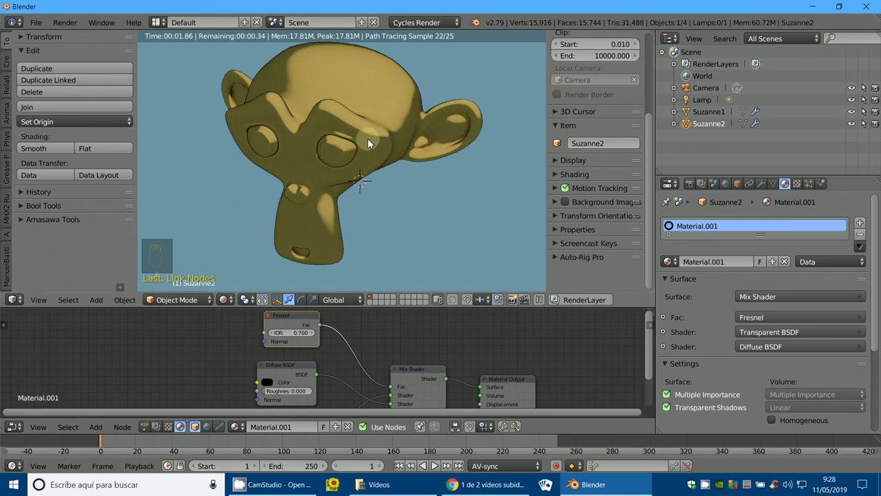
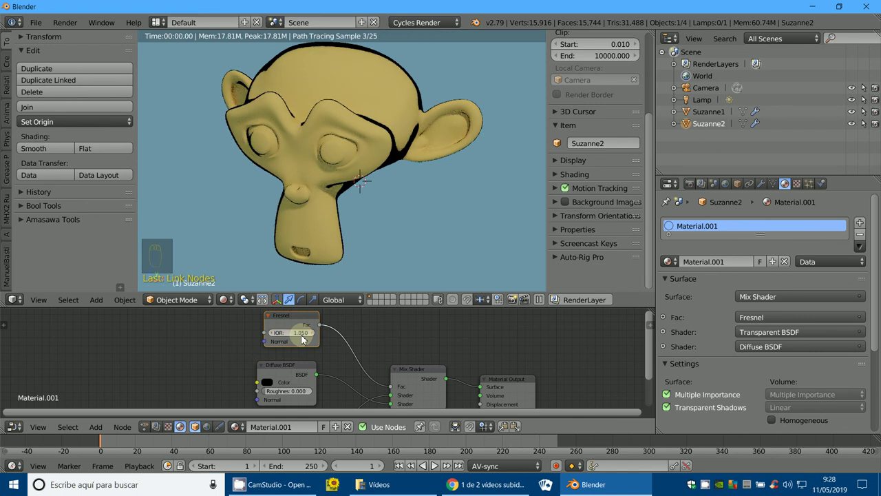
left_click_drag(404, 241, 434, 251)
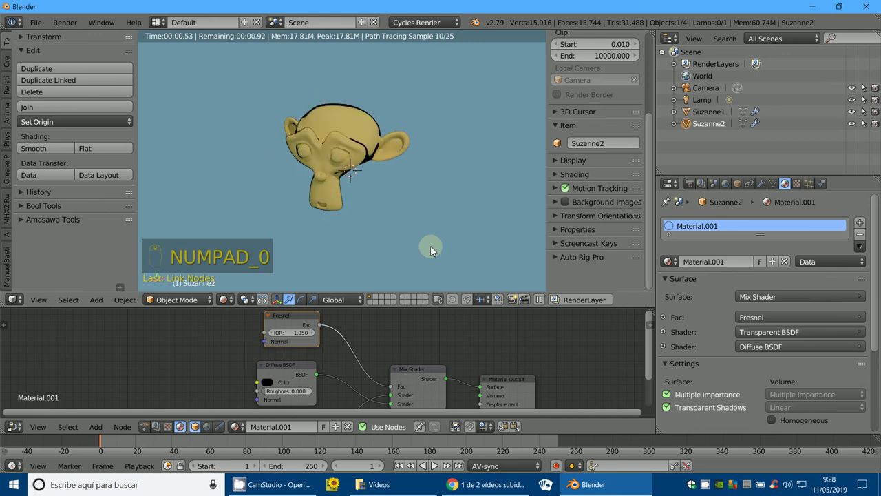
scroll("up", 3)
left_click_drag(281, 333, 274, 339)
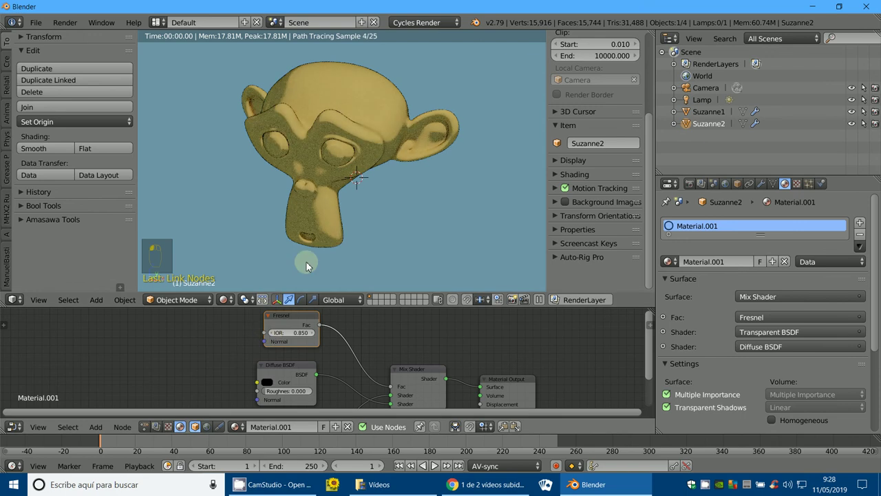
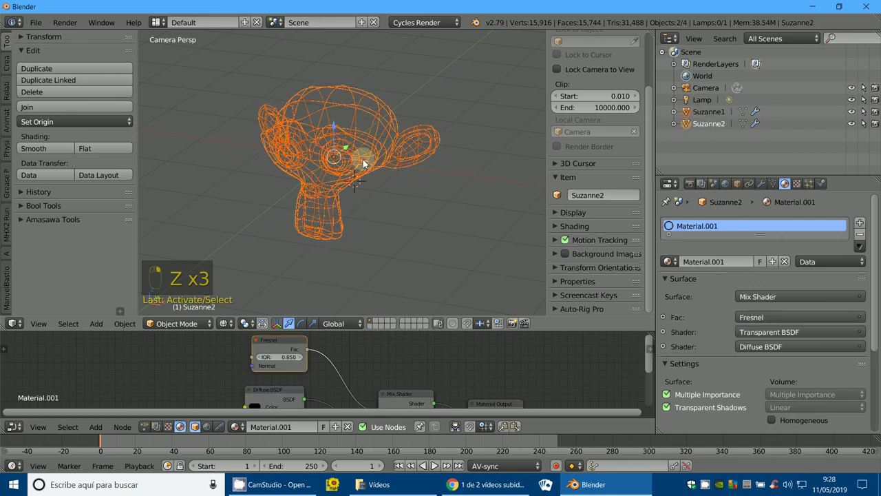
Step: Join Suzanne1 and Suzanne2 into one object, then view its face up close in Rendered shading
key("ctrl+p")
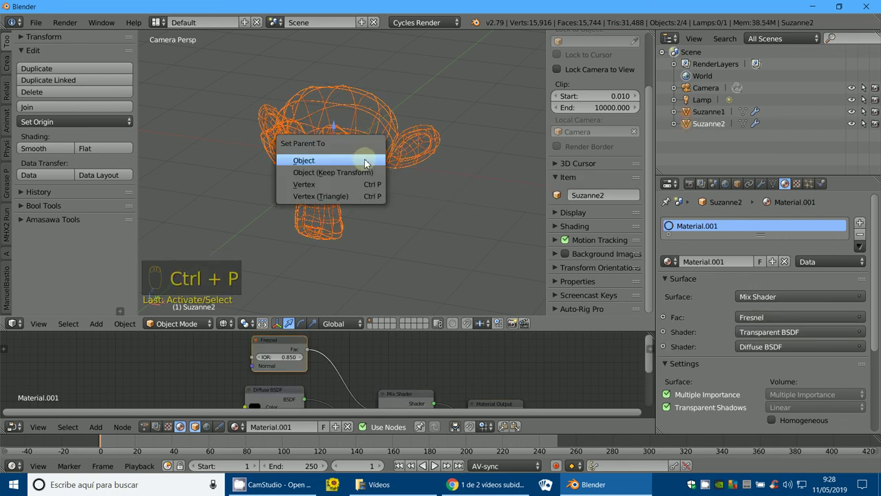
left_click_drag(305, 185, 364, 266)
key("r")
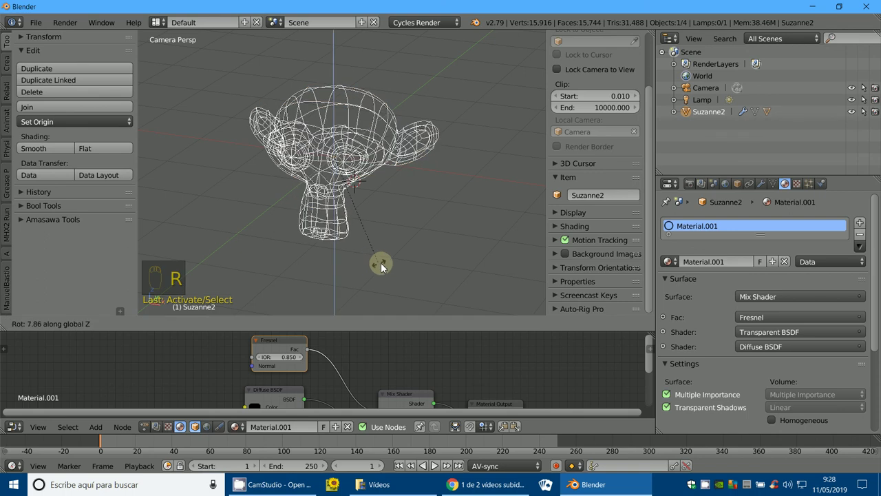
key("z")
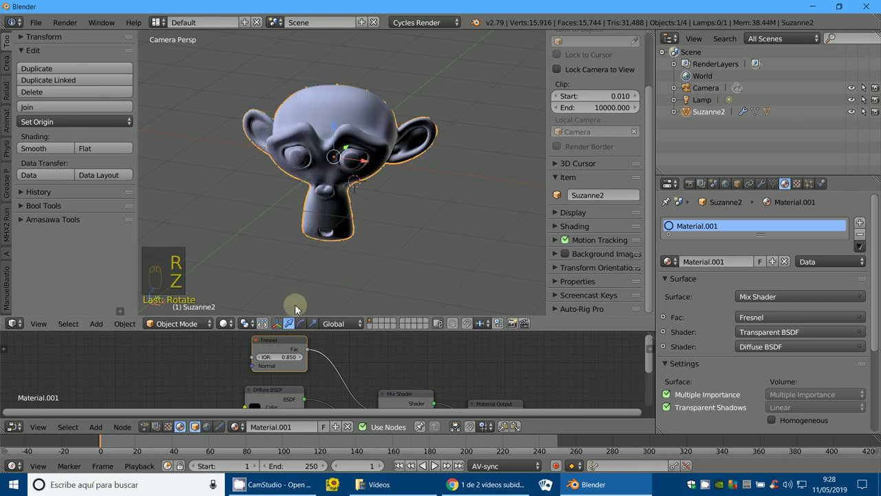
left_click_drag(228, 309, 329, 243)
left_click_drag(329, 243, 329, 243)
Step: Turn and zoom the rendered view while raising the Fresnel IOR from 0.850 to 1.050 for a bolder outline
key("r")
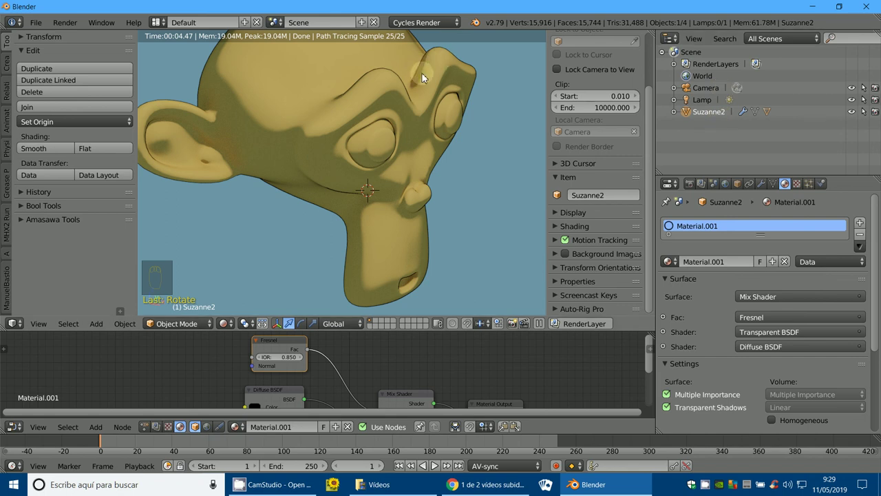
key("r")
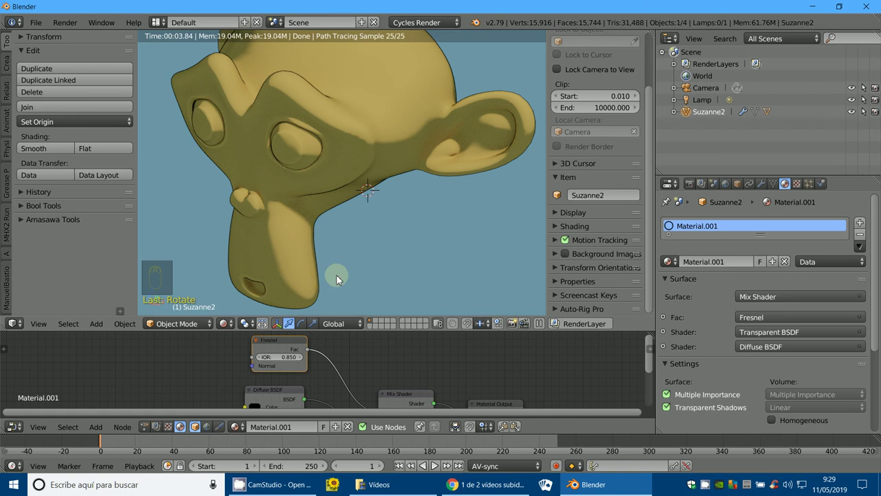
scroll("up", 3)
left_click_drag(348, 276, 302, 361)
left_click_drag(302, 360, 362, 271)
scroll("up", 3)
key("r")
scroll("up", 3)
scroll("up", 3)
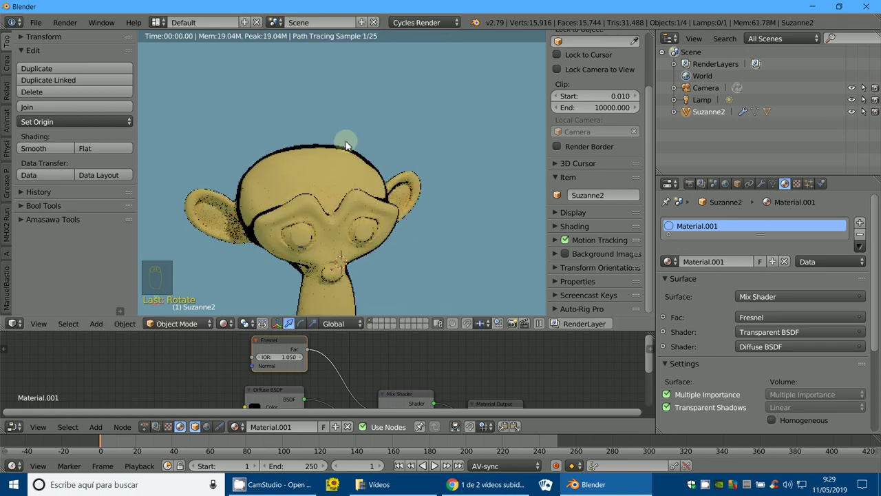
key("r")
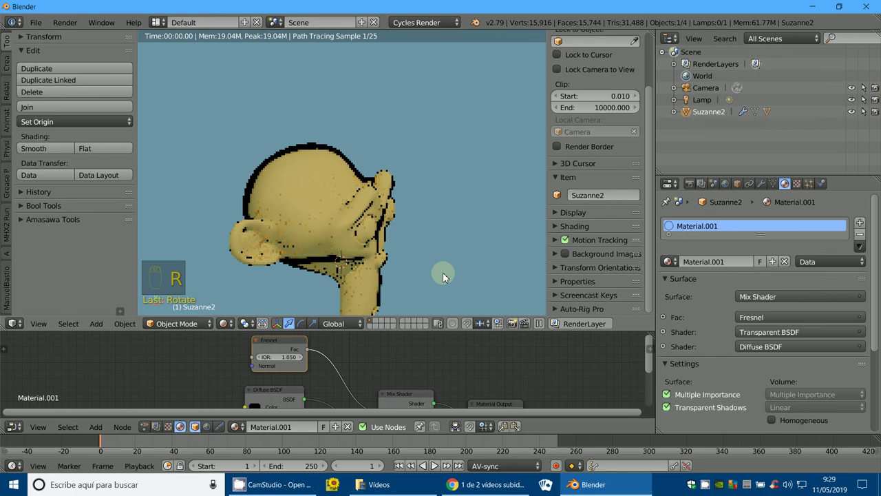
left_click_drag(344, 276, 306, 357)
left_click_drag(306, 357, 417, 268)
key("r")
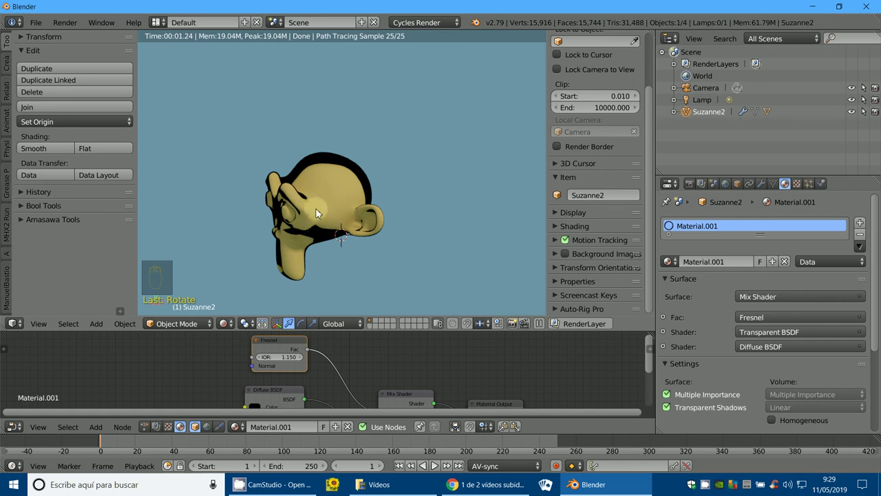
key("r")
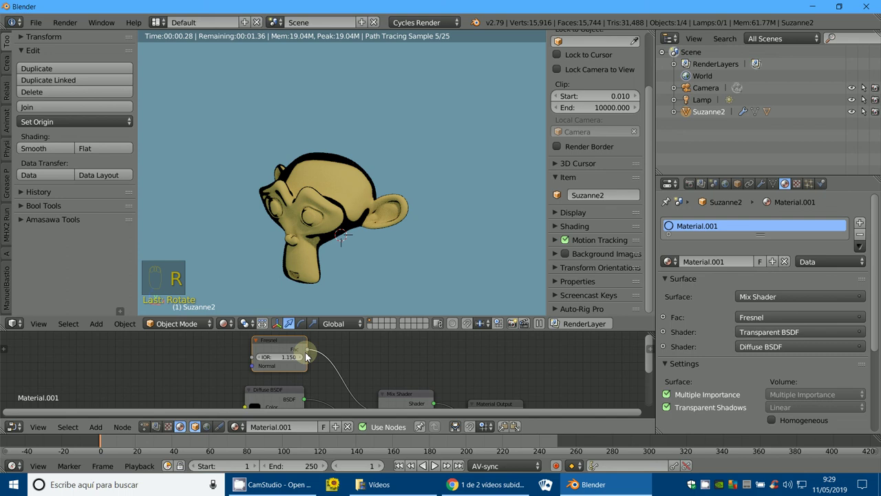